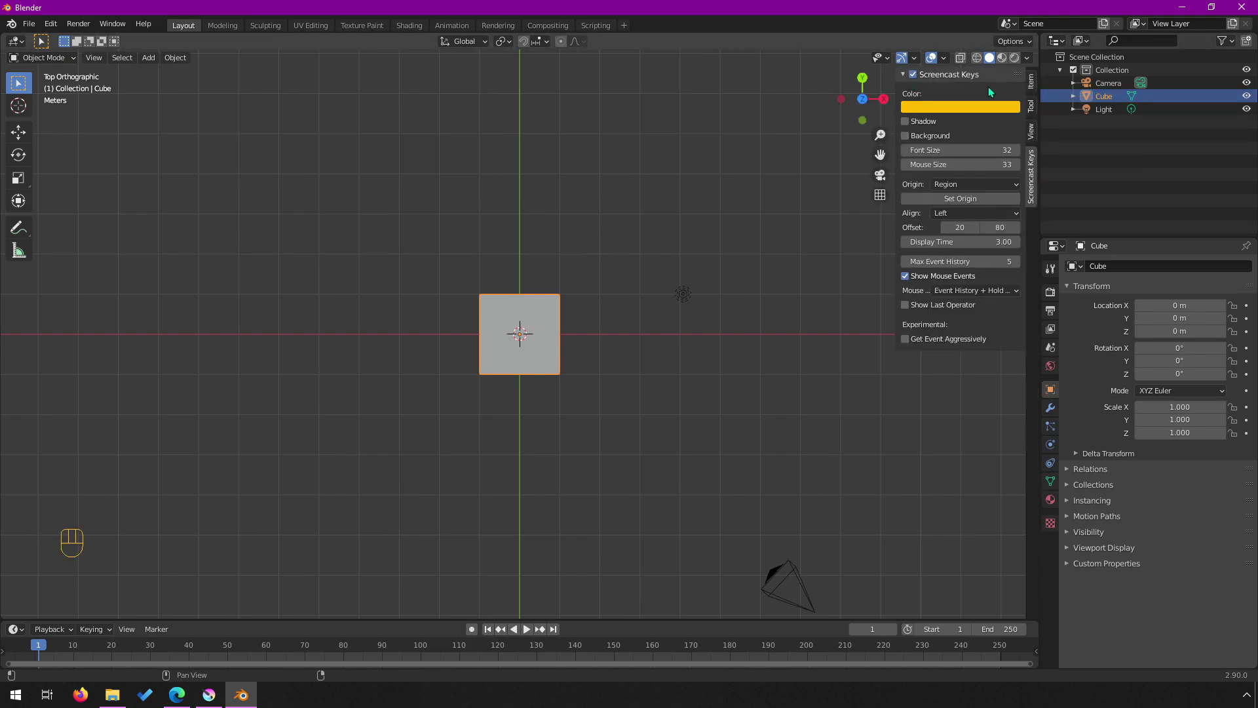
Show the cube's transform in the Item side panel (location 0, rotation 0, scale 1, 2 m dimensions)
click(1028, 90)
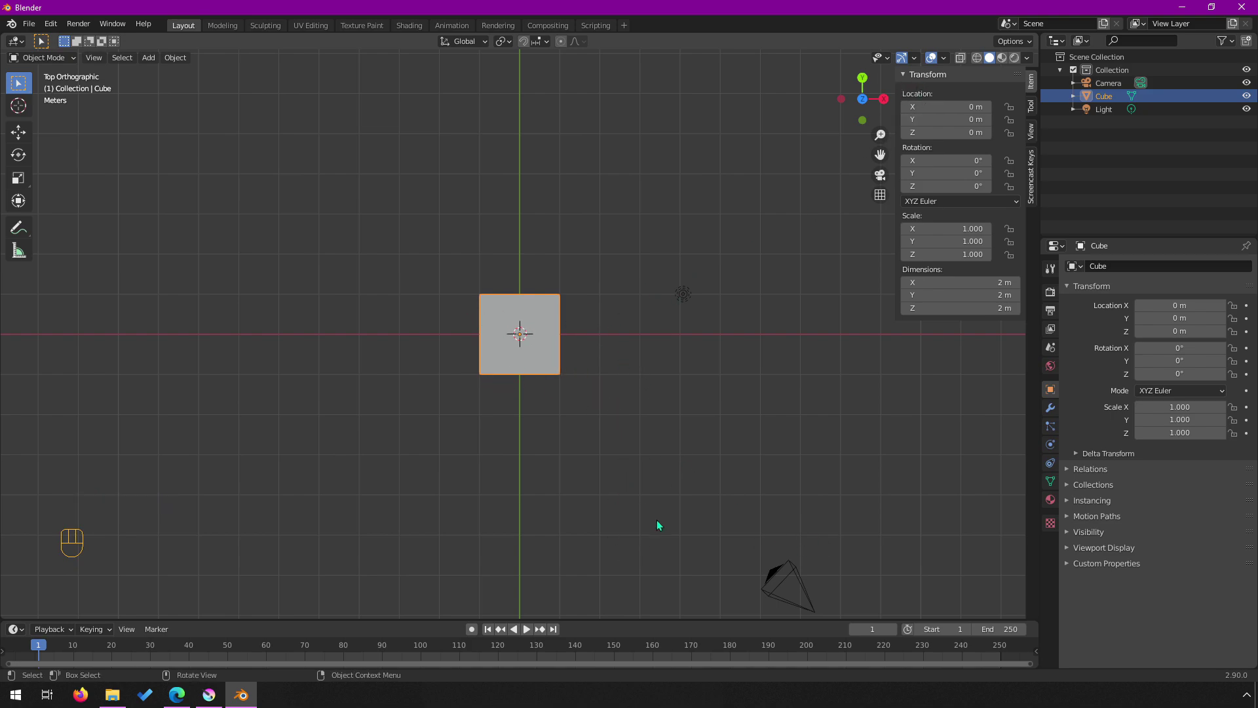
click(501, 305)
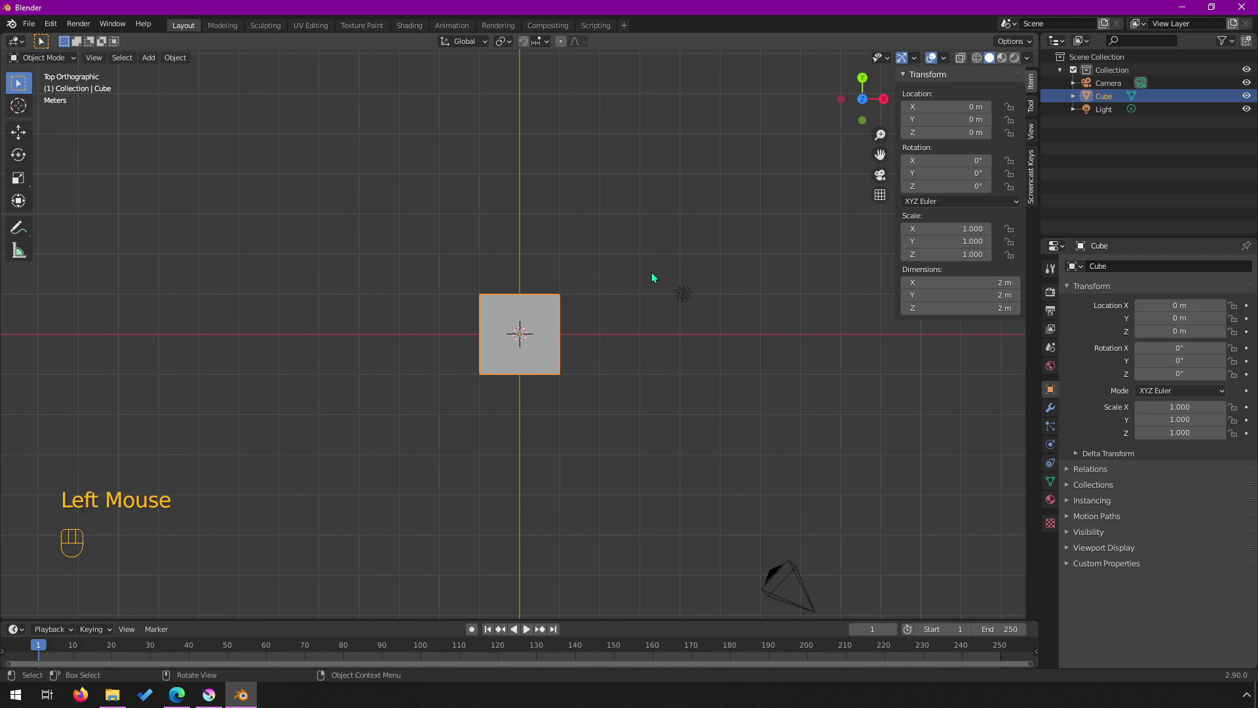
Add Cube.001 up-left at about X −4.18, Y 3.43, scaled to 2.199 (4.4 m across)
key(shift+a)
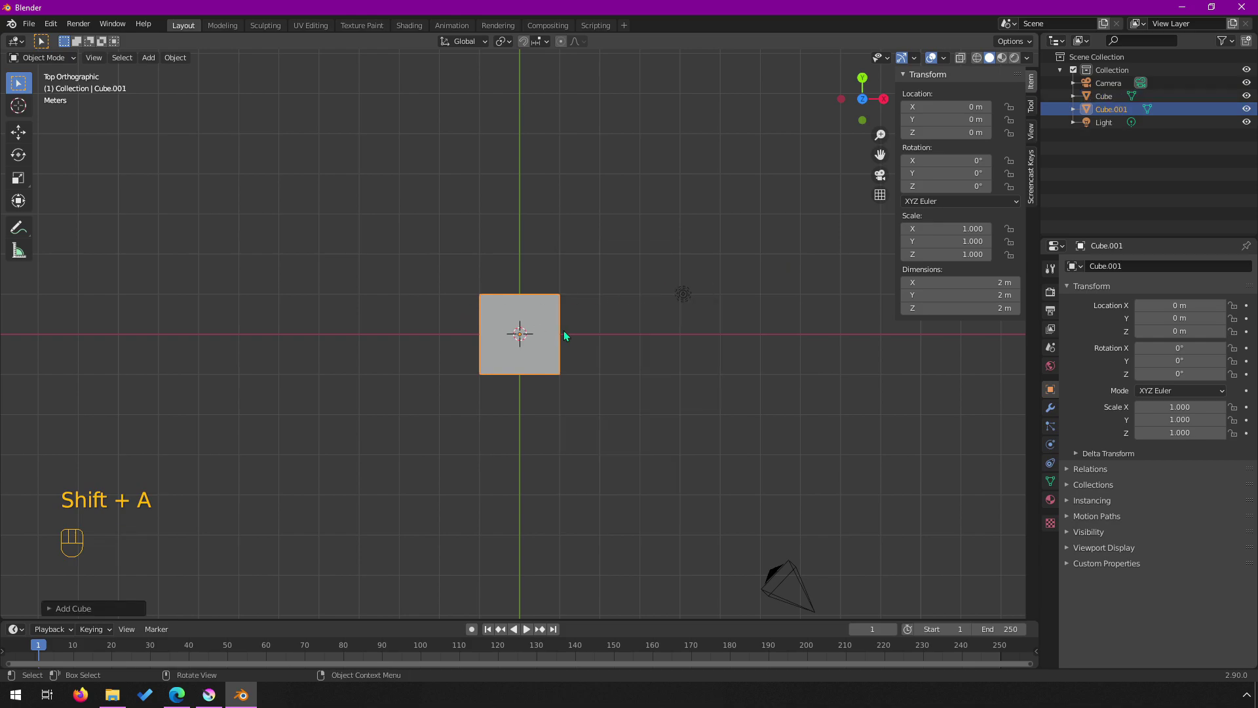
key(g)
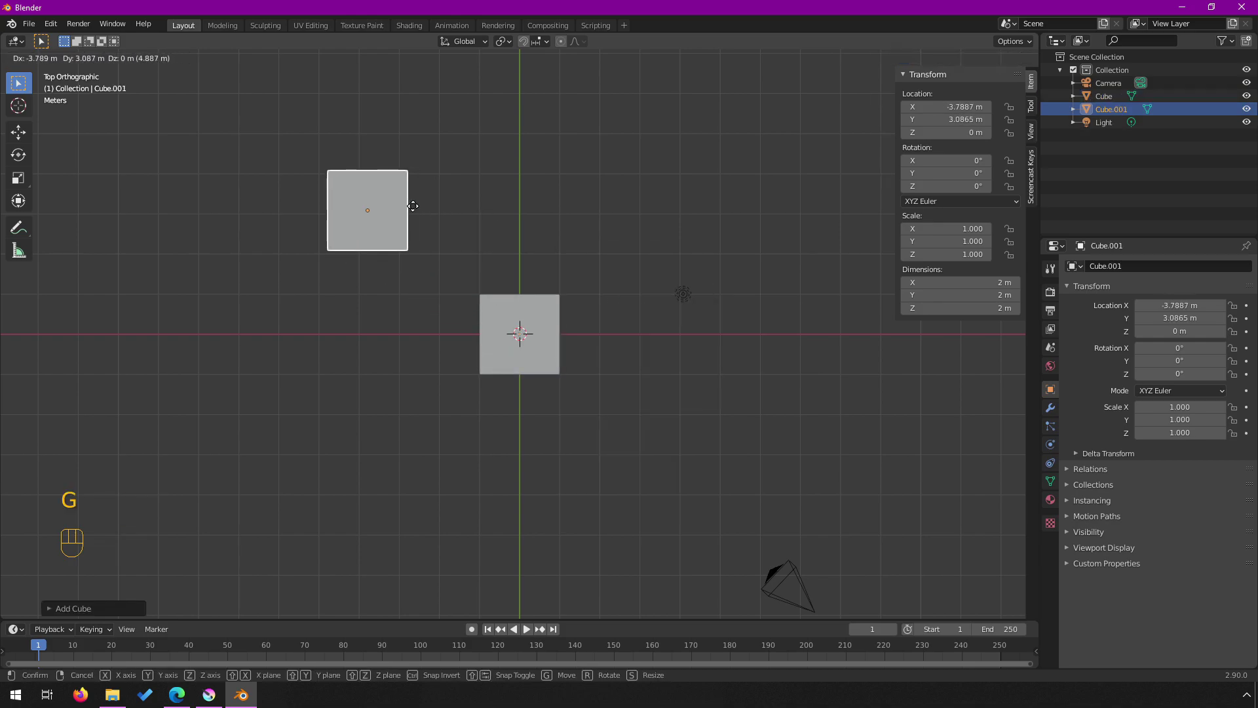
key(s)
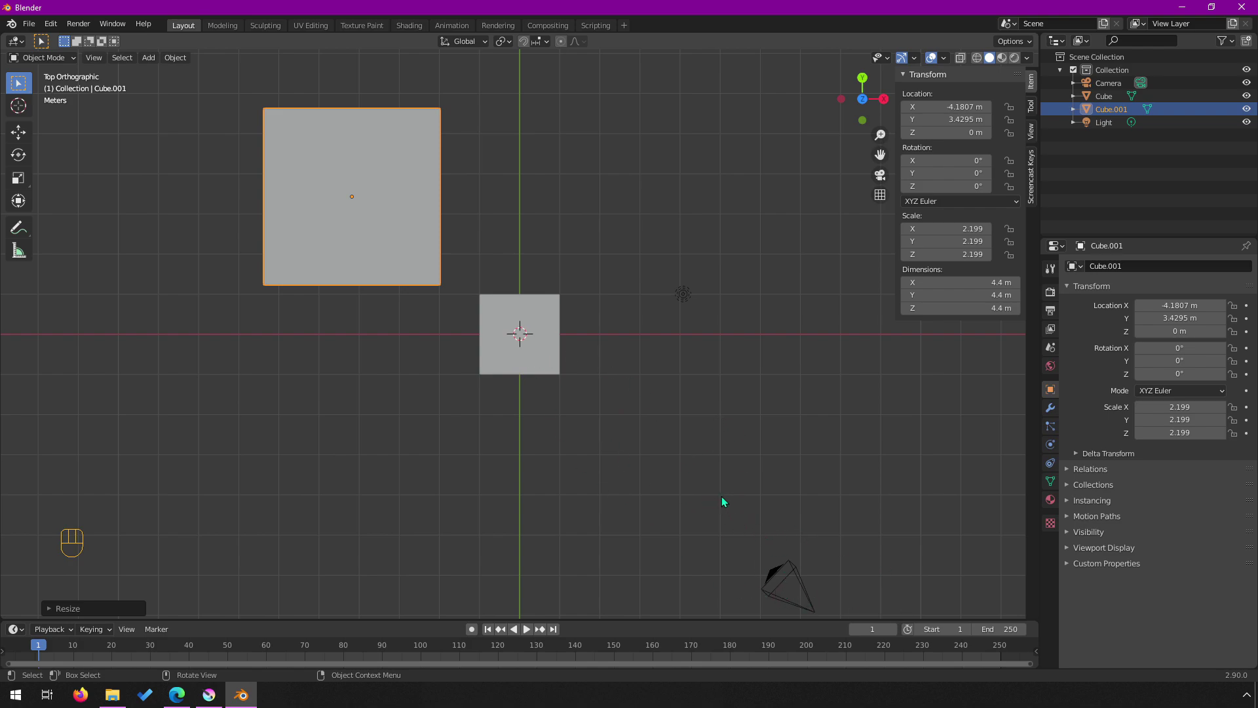
drag(728, 505, 598, 395)
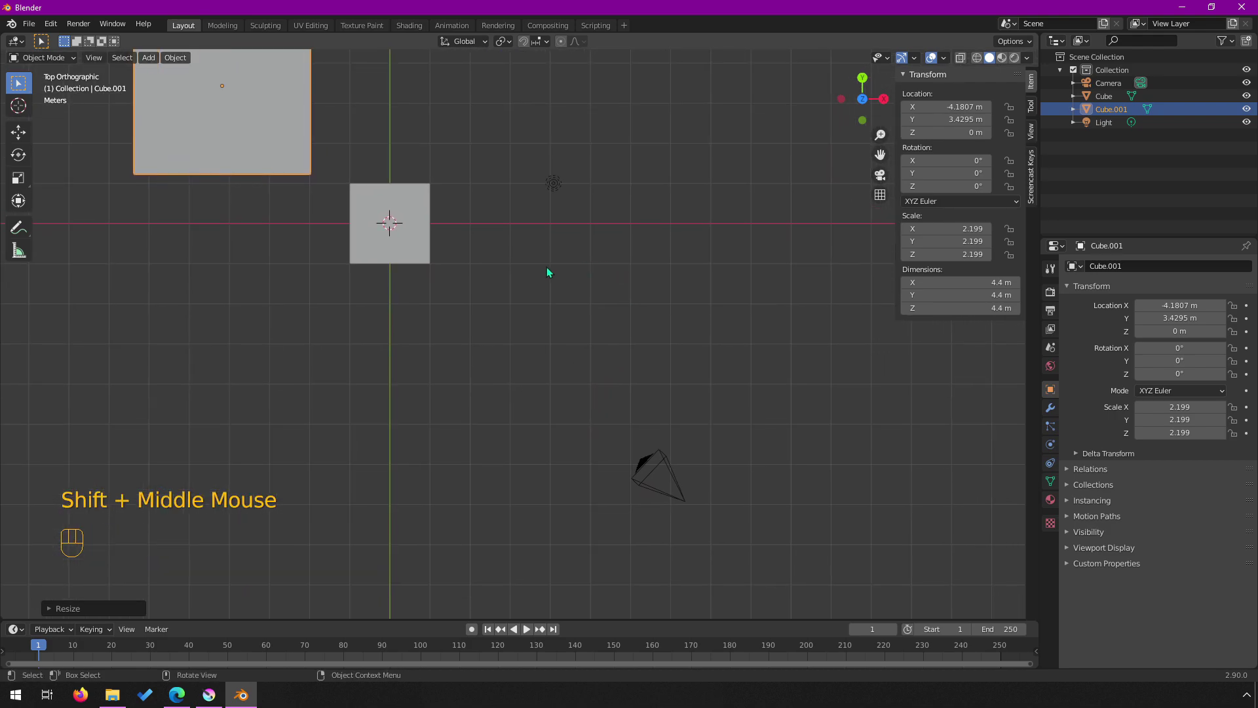
Add a UV sphere at the camera (X 6.53, Y −6.50) and shrink it to scale 0.148 (0.295 m)
key(shift+a)
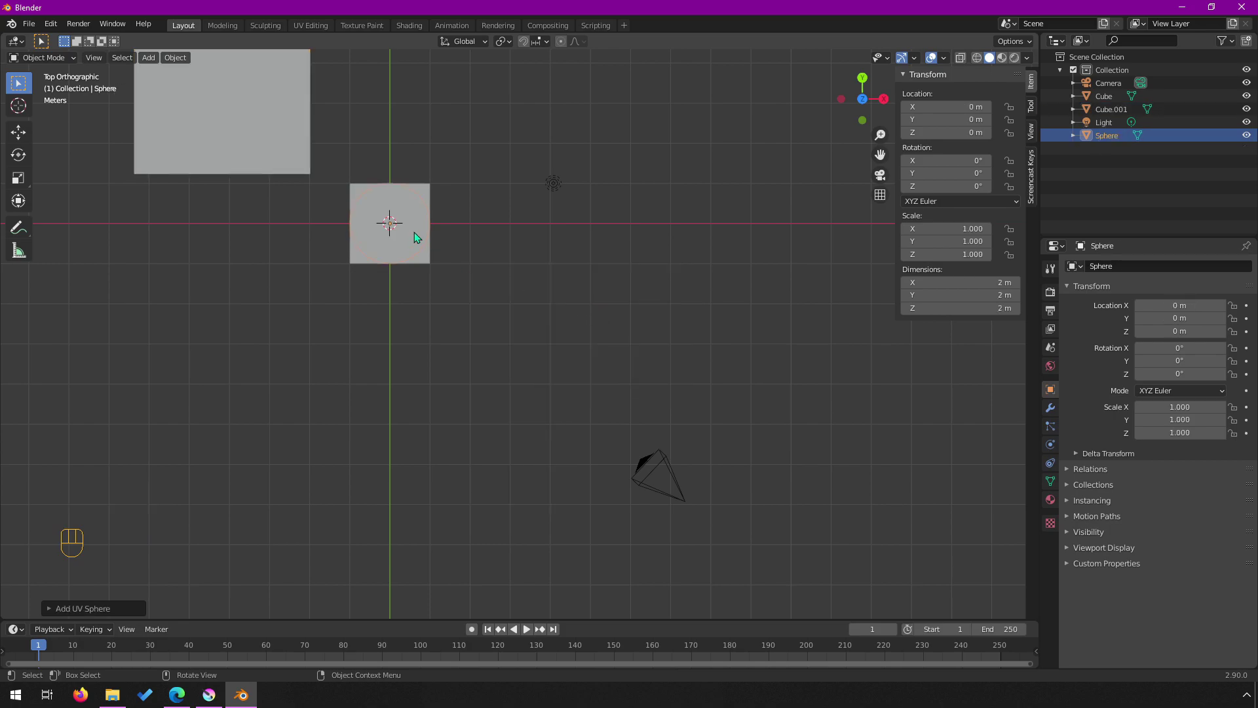
key(g)
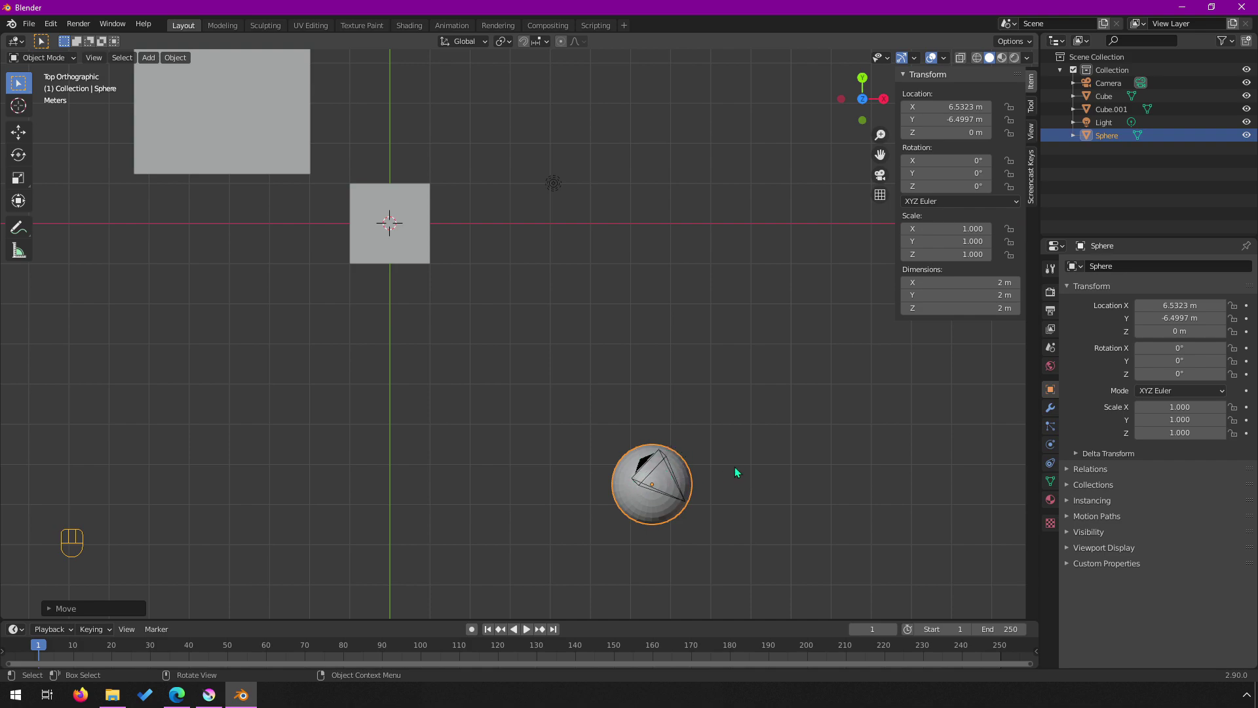
key(s)
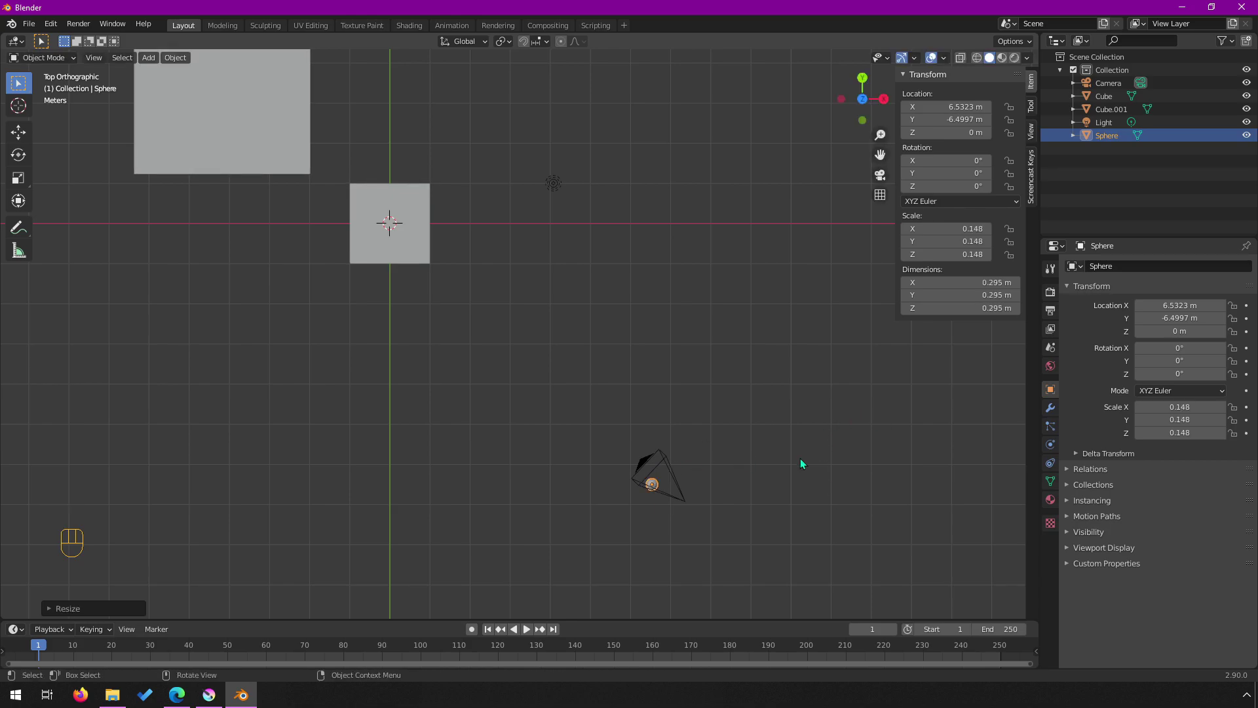
key(KP_0)
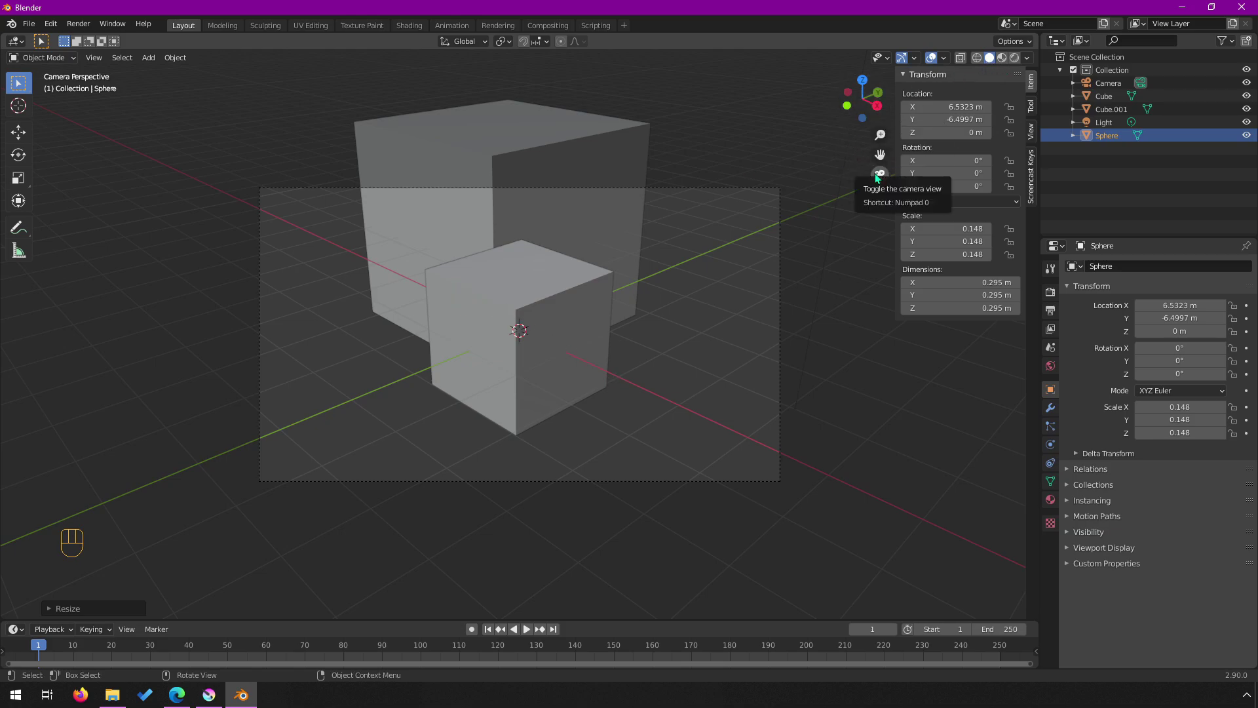
drag(636, 158, 768, 198)
Lift the sphere along Z to about 4.41 m so it sits at the camera's height
click(888, 172)
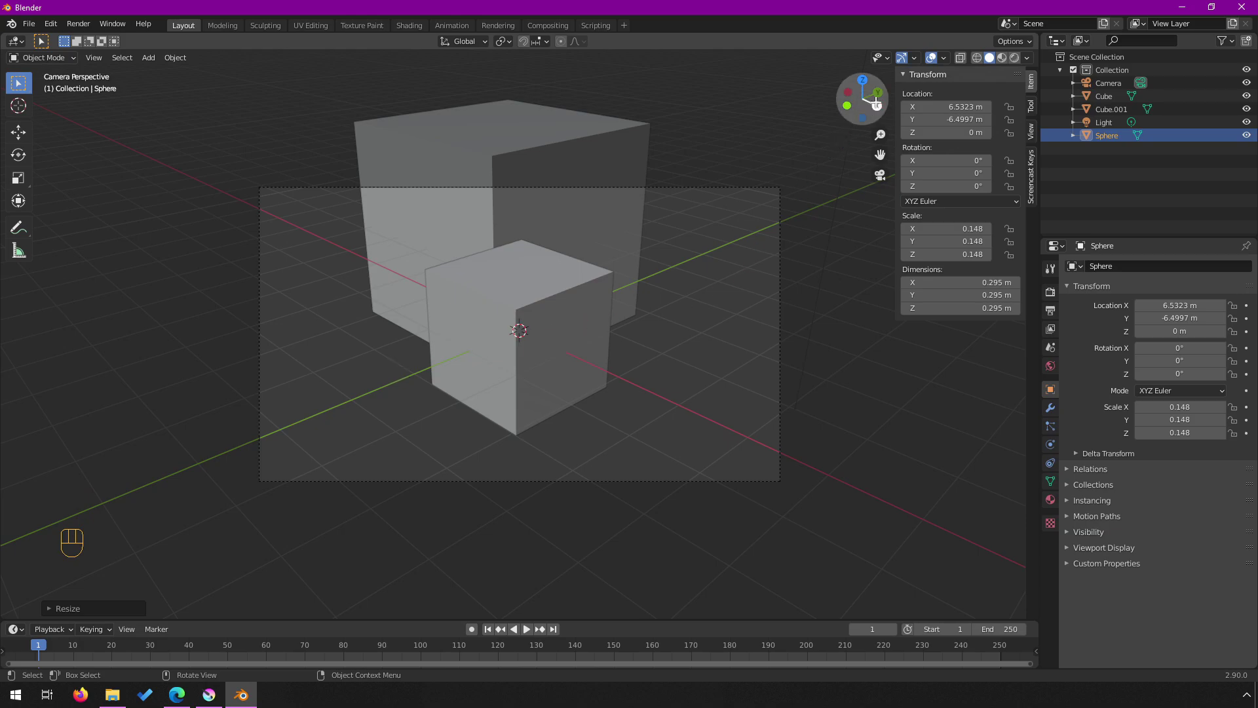
drag(610, 341, 642, 335)
scroll(down, 3)
drag(619, 442, 653, 439)
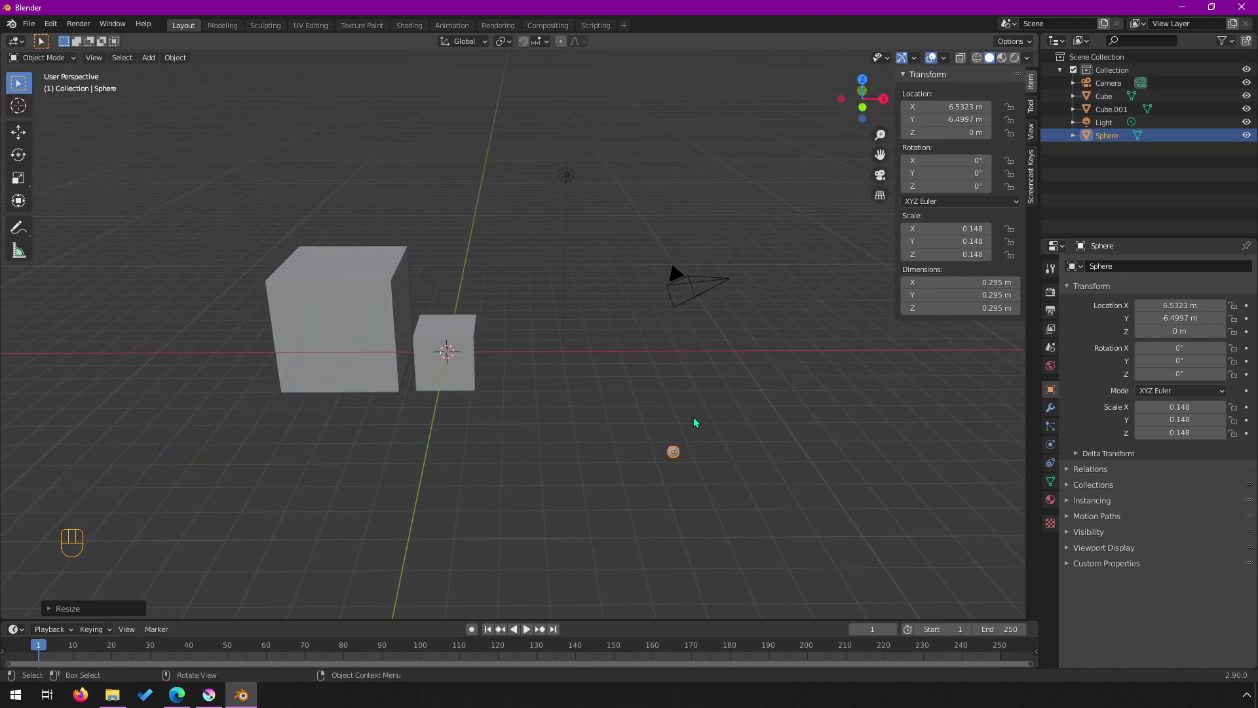
key(g)
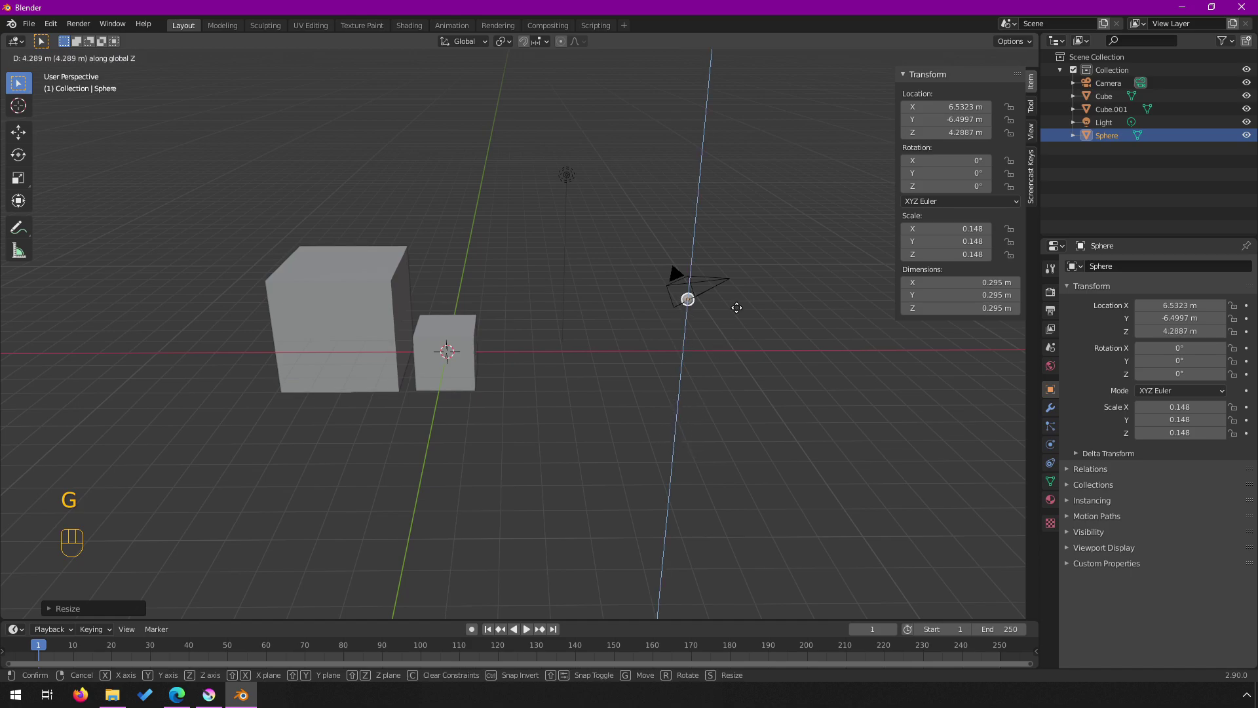
drag(742, 300, 687, 322)
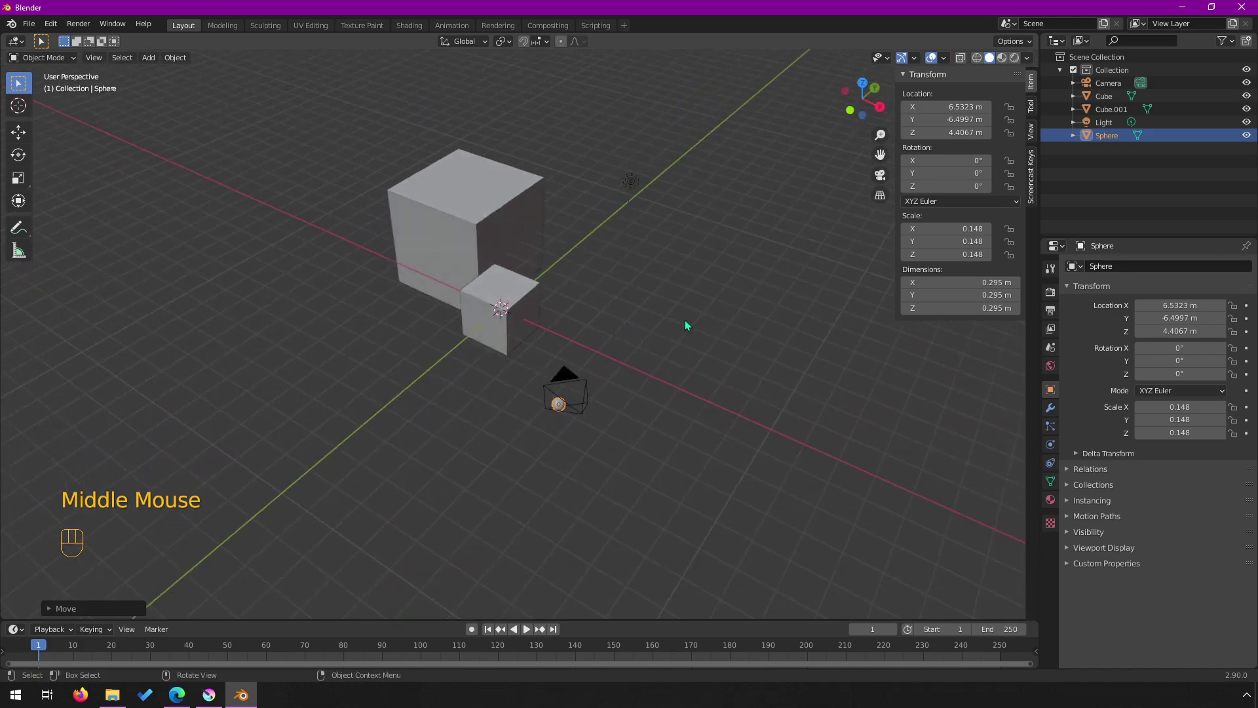
Shift the sphere further into the camera frame, ending at about 4.33 m, and reframe the scene
click(878, 176)
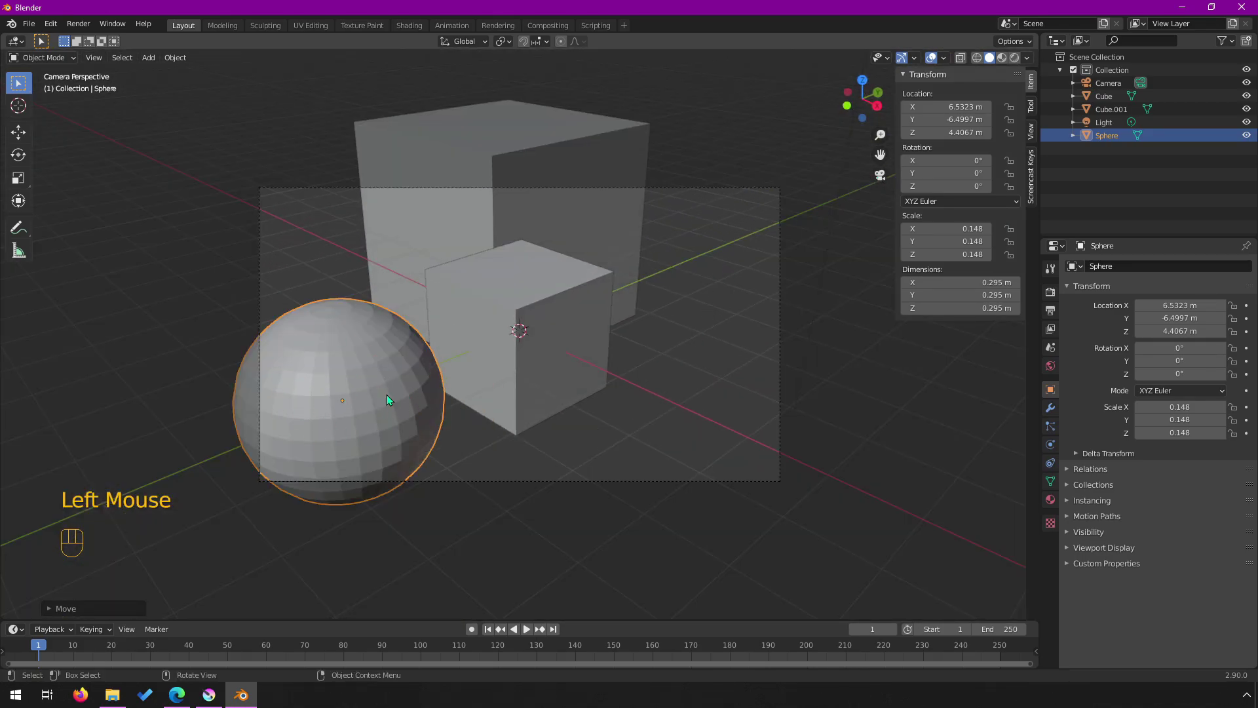
key(g)
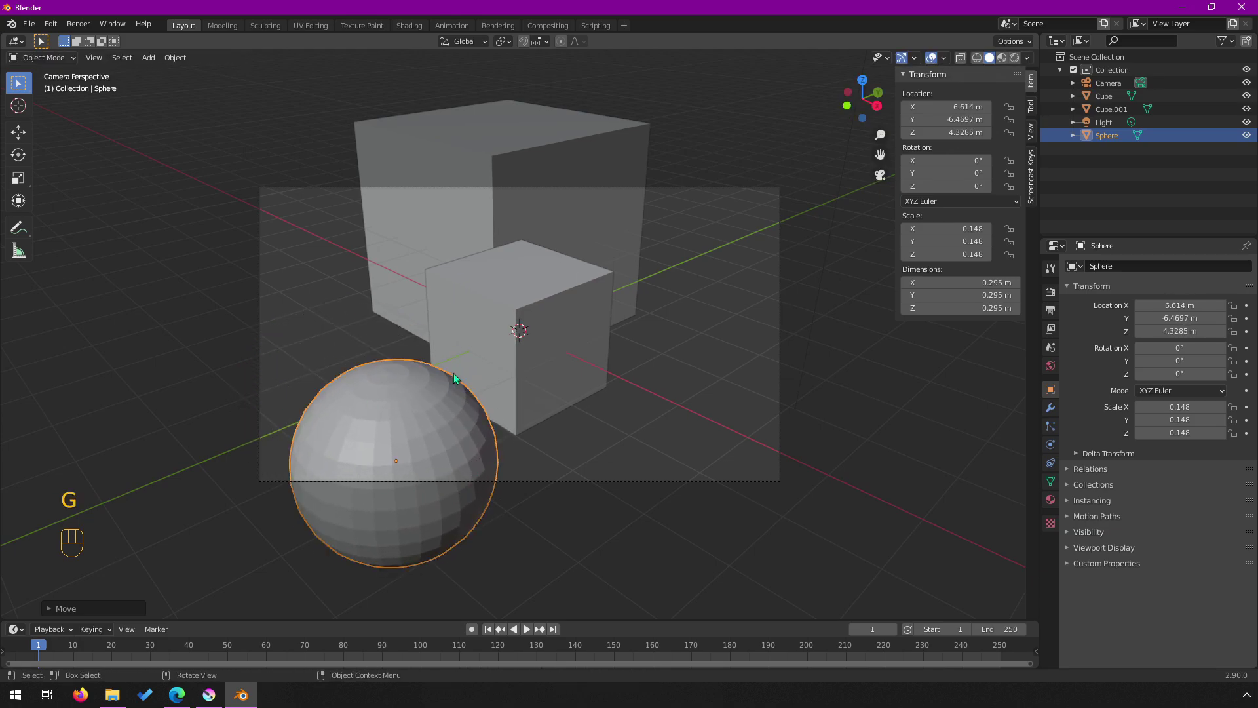
drag(321, 412, 388, 399)
scroll(down, 3)
drag(802, 324, 767, 323)
click(599, 199)
drag(599, 215, 615, 219)
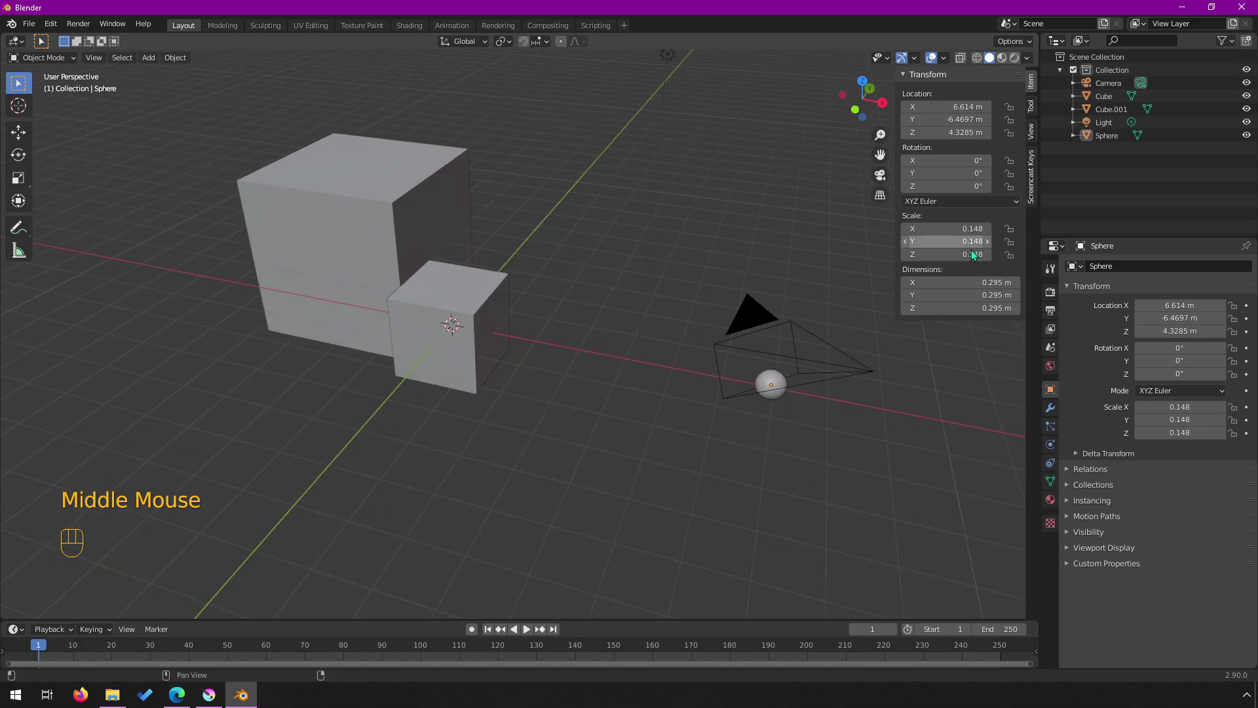
Set the render engine to Cycles with GPU Compute as the device
click(1055, 292)
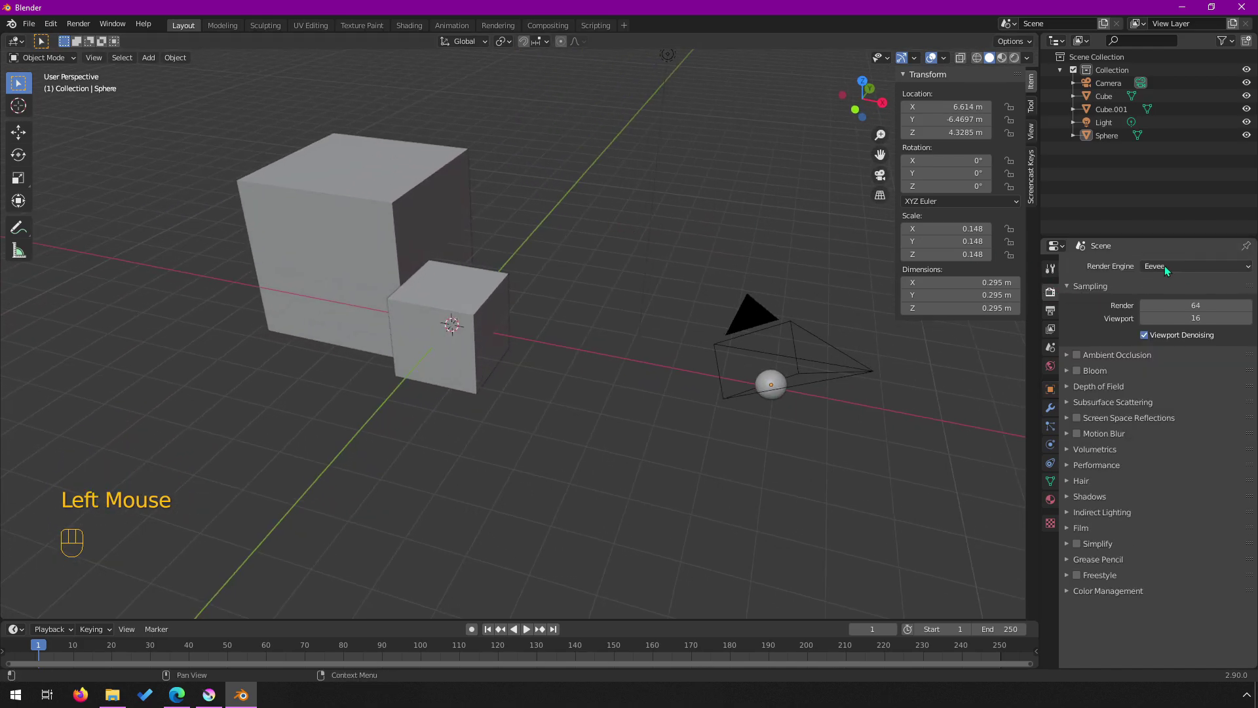
drag(1193, 264, 1160, 311)
drag(1172, 297, 1167, 332)
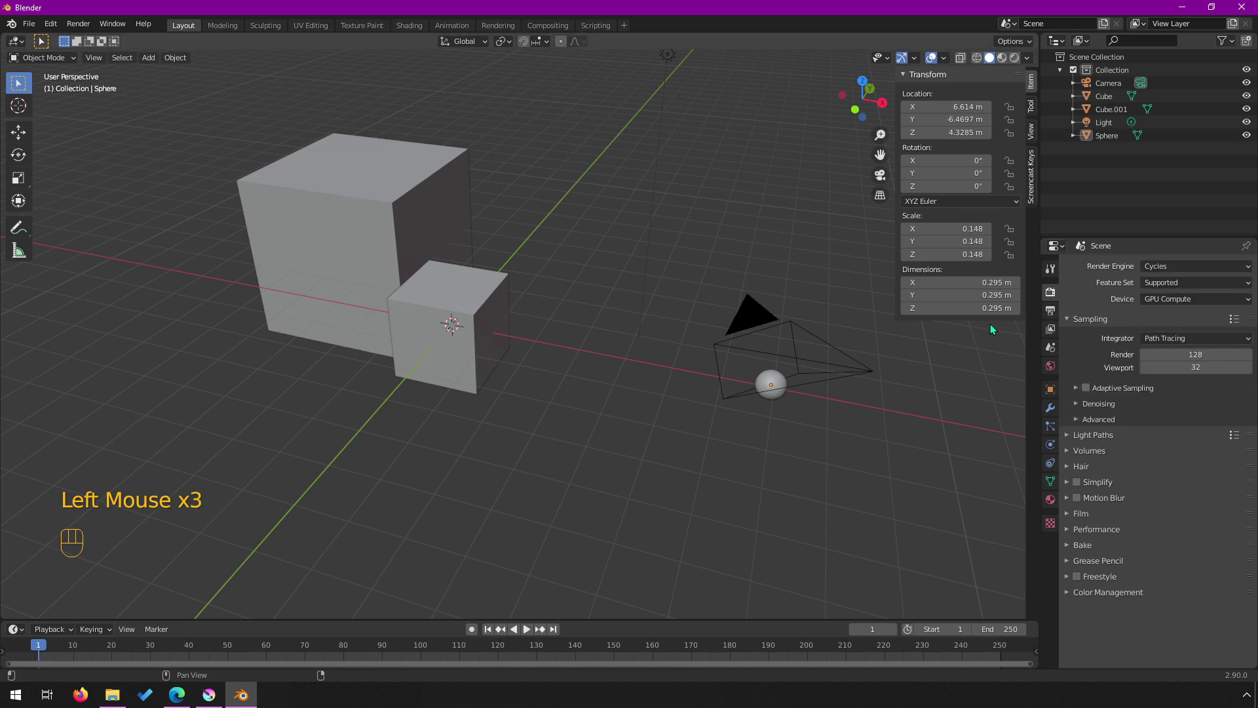
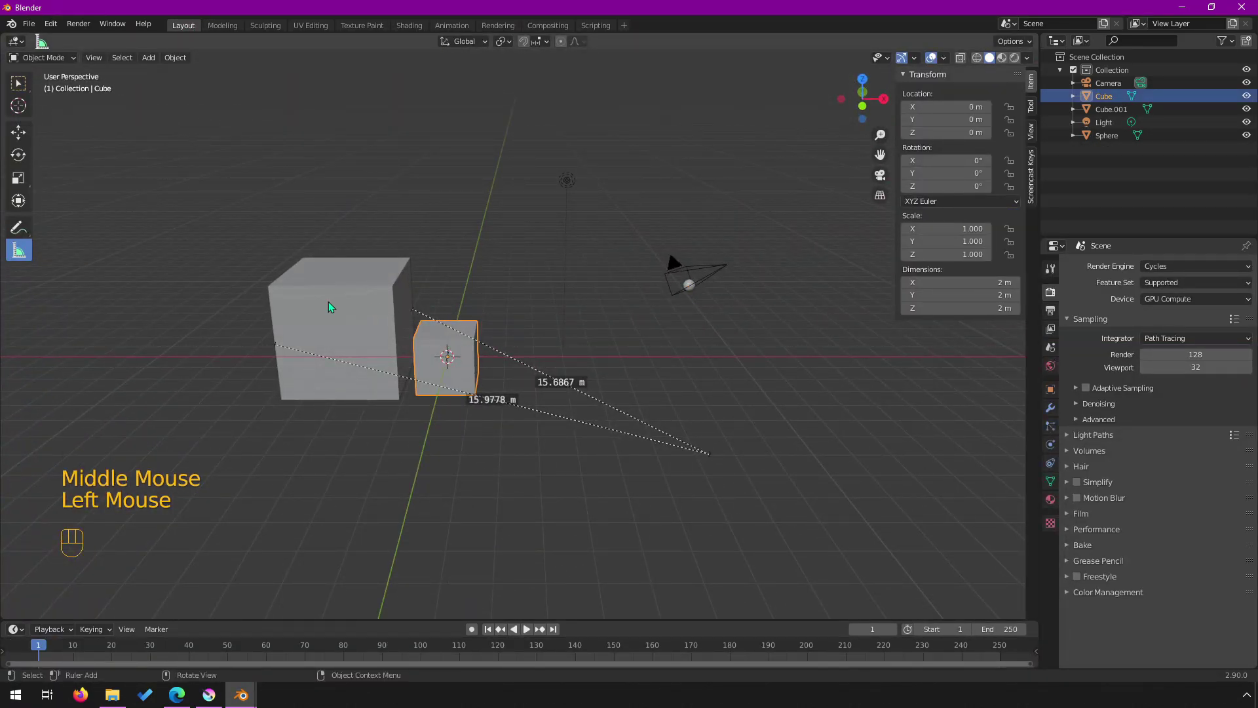
Select the larger cube, Cube.001, showing X −4.18, Y 3.43 and 4.4 m dimensions
click(332, 304)
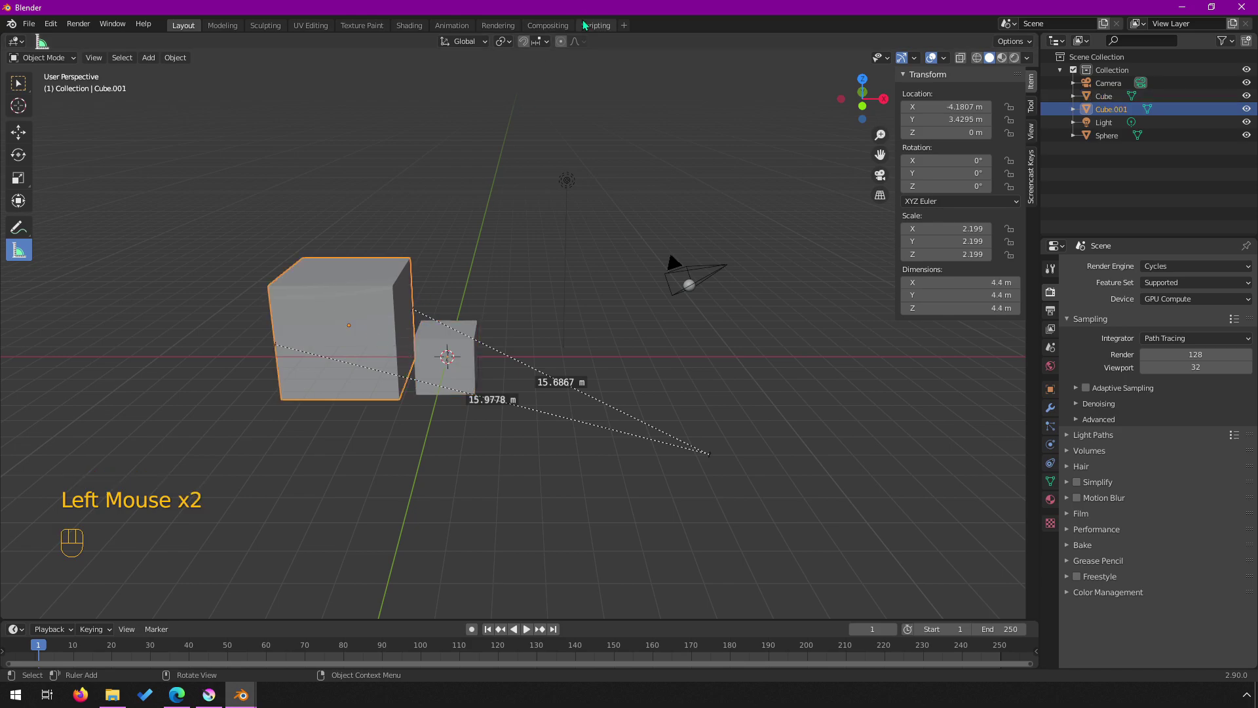